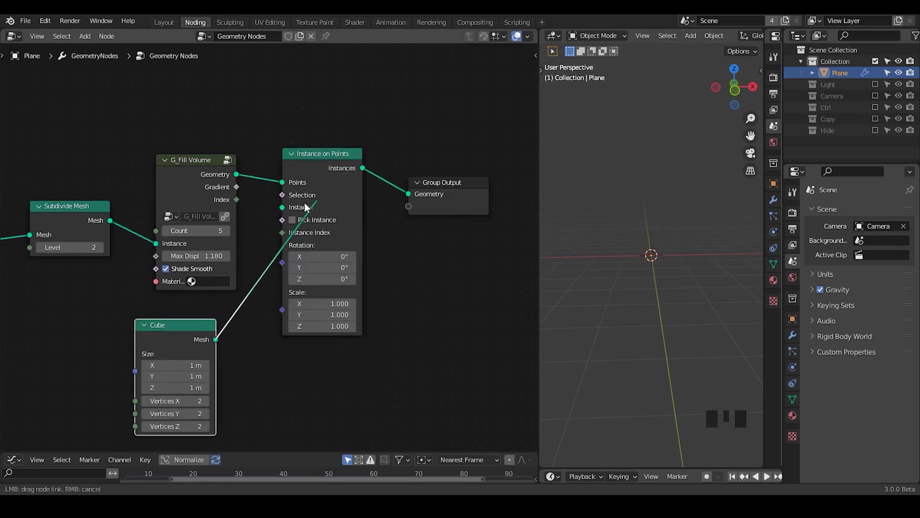
Step: Instance the 0.23 cube on the G_Fill Volume points, raise Max Displacement, and save the file
left_click_drag(262, 254, 696, 228)
left_click_drag(696, 228, 735, 160)
key("z")
left_click_drag(663, 254, 616, 227)
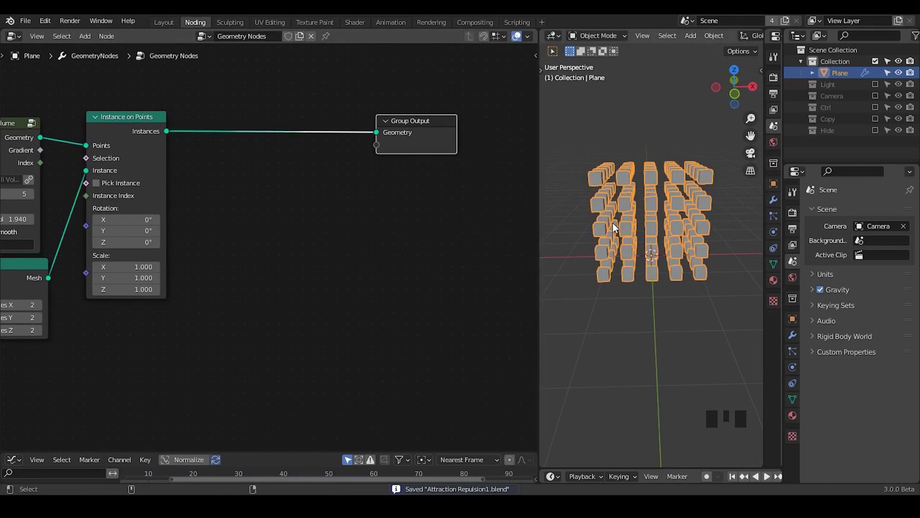
Step: Enable the Ctrl collection with its Controller circle, reselect Plane and pin its node tree
key("ctrl+shift+alt+q")
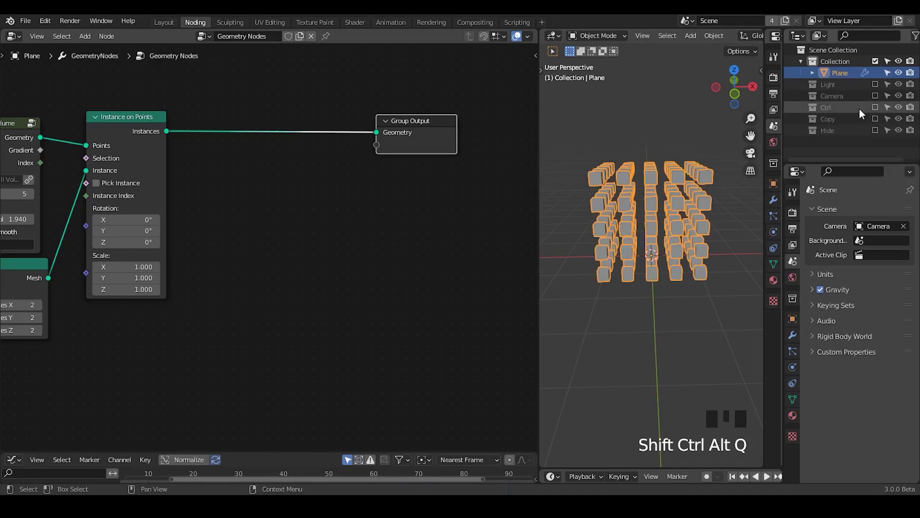
left_click_drag(879, 108, 839, 123)
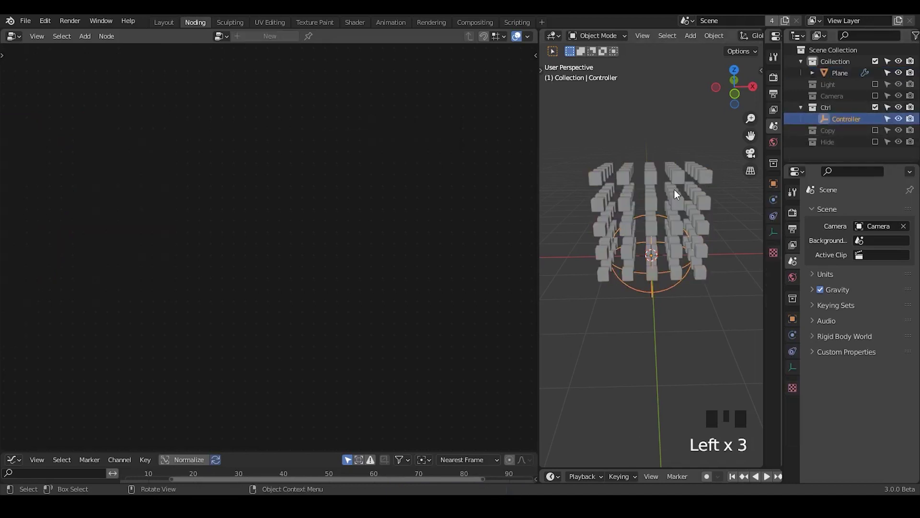
left_click(688, 211)
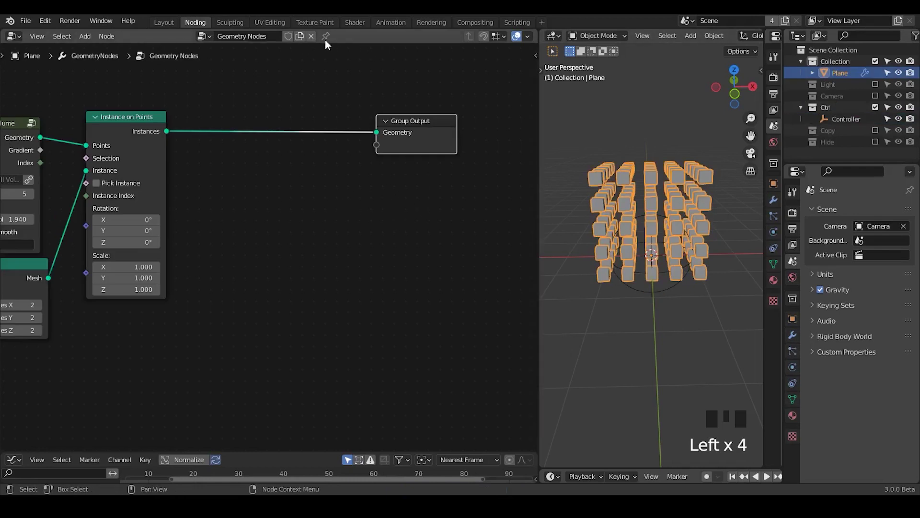
left_click(782, 121)
left_click_drag(799, 144, 879, 110)
Step: Add G_Curve Linear, G_Randomness and Set Position nodes wired into the Group Output
left_click_drag(879, 110, 837, 128)
left_click_drag(879, 111, 307, 150)
key("ctrl+a")
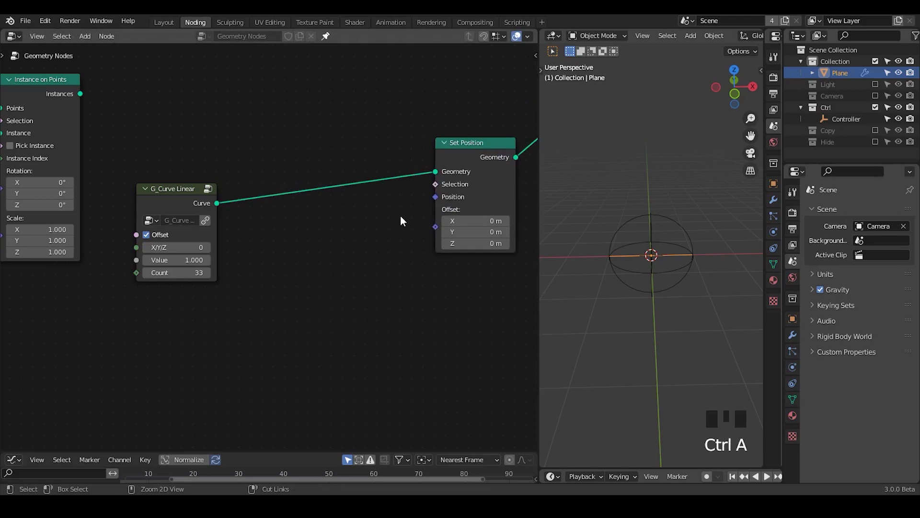
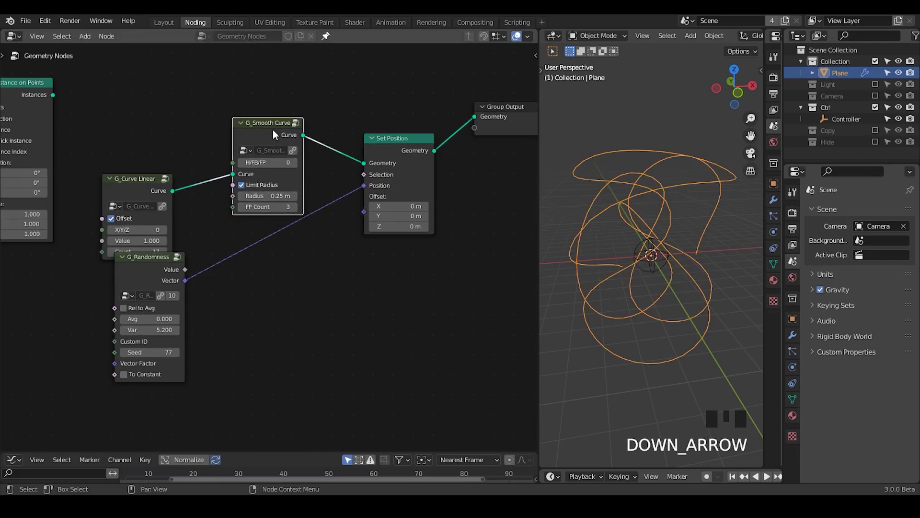
Step: Arrange G_Randomness below the linear curve and mute the G_Smooth Curve group so the path stays jagged
left_click_drag(641, 268, 626, 270)
scroll("up", 3)
left_click_drag(643, 261, 272, 153)
key("m")
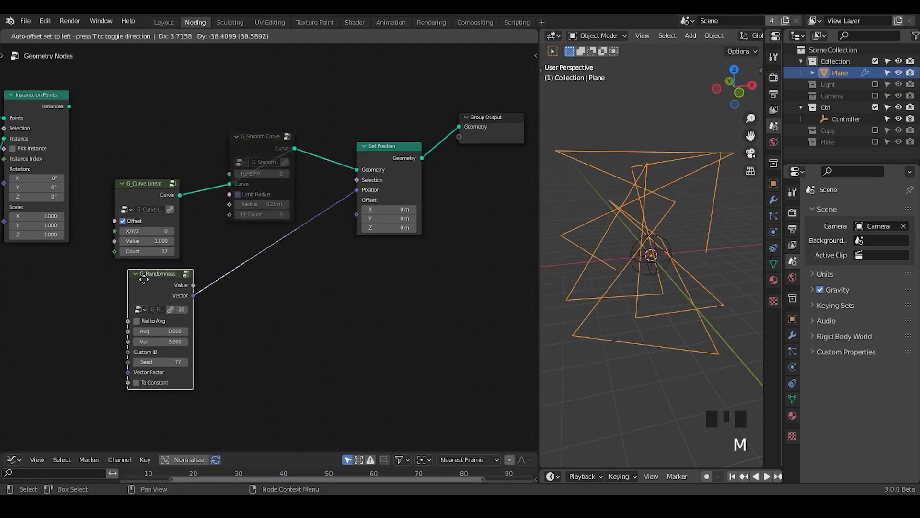
Step: Add a Sample Curve node after Set Position and reconnect the cube instances to the Group Output
left_click_drag(278, 252, 428, 142)
key("ctrl+a")
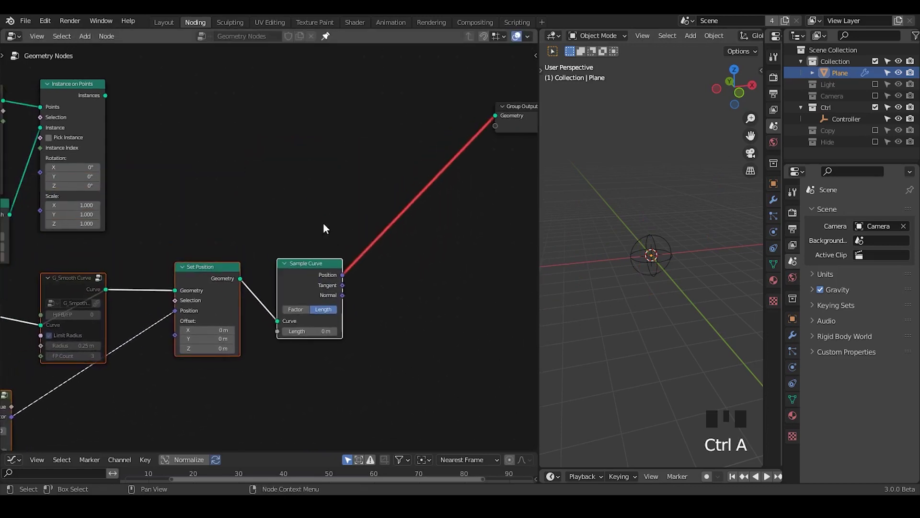
right_click(395, 234)
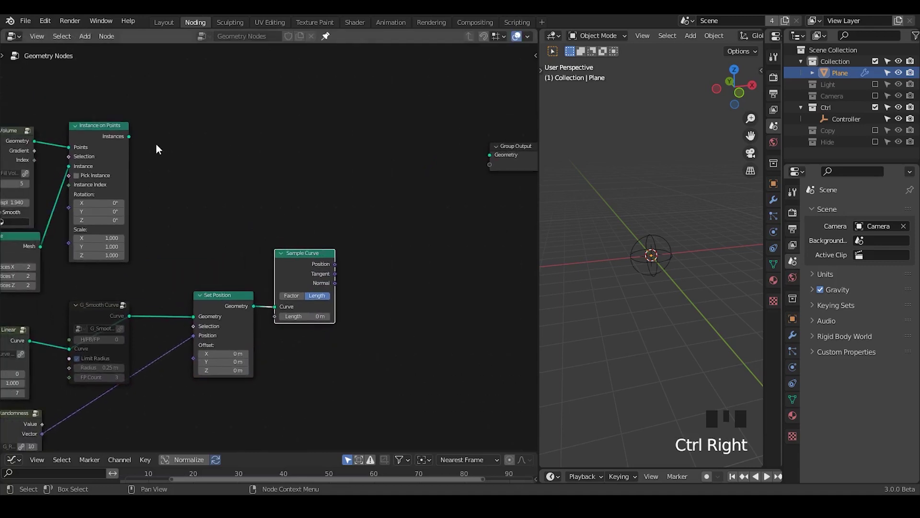
left_click_drag(398, 149, 91, 140)
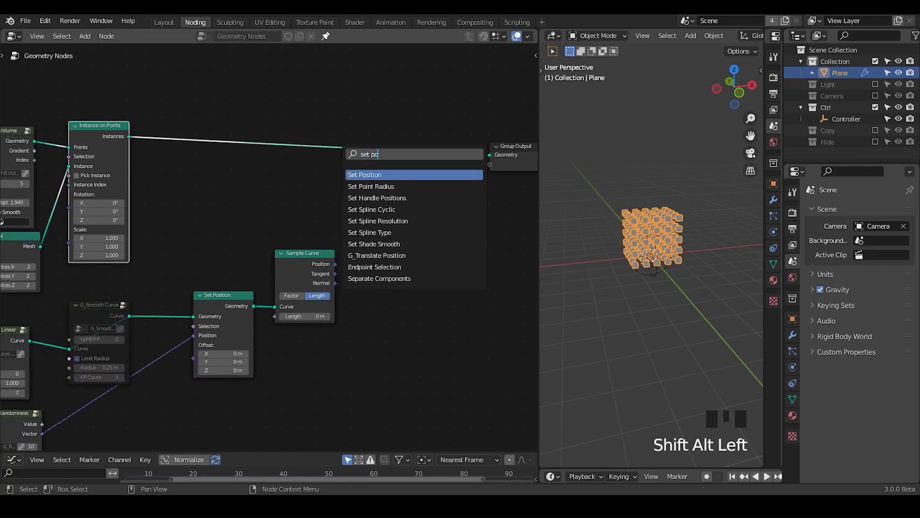
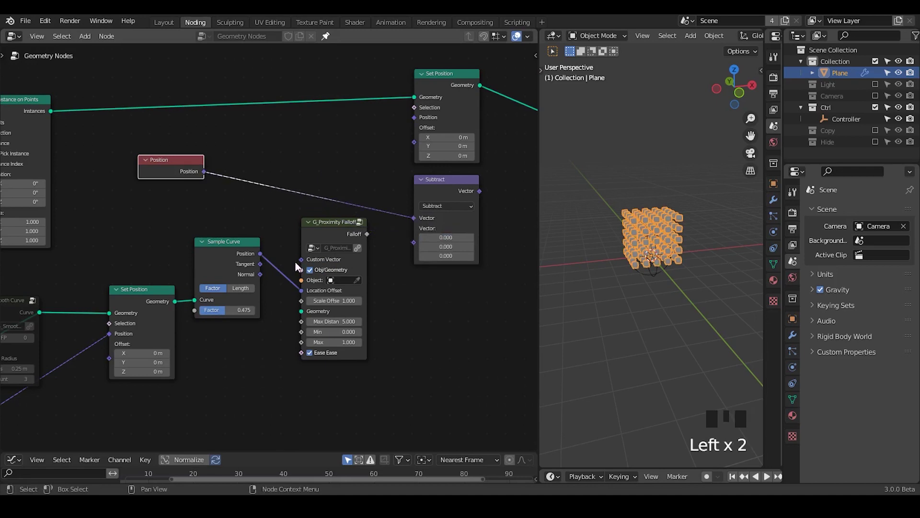
Step: Subtract the sampled curve position from Position and scale the result by 0.5 with Vector Math nodes
left_click(433, 208)
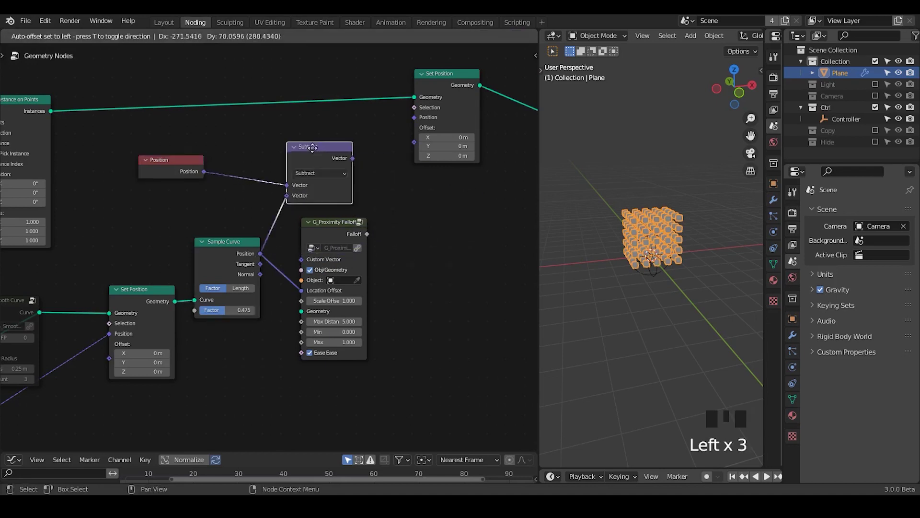
key("shift+d")
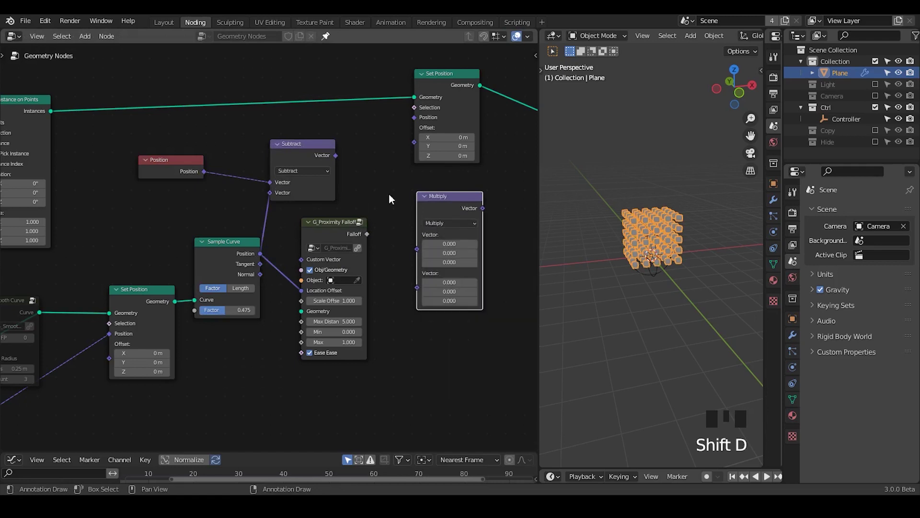
left_click(428, 247)
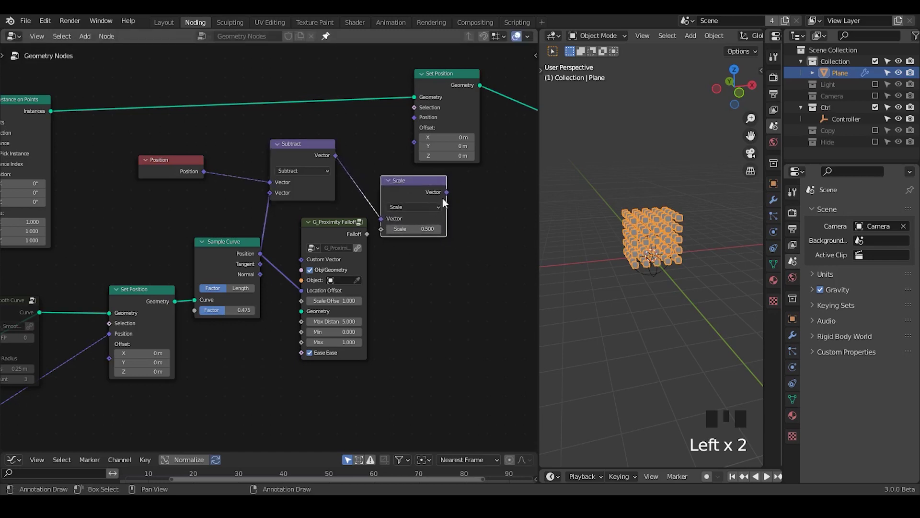
Step: Feed the scaled vector into the cube Set Position Offset, shifting the block
left_click(417, 148)
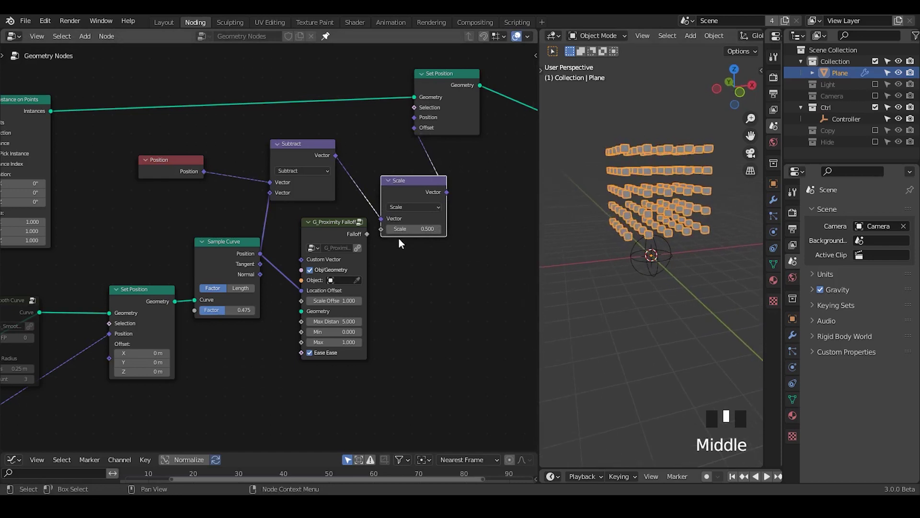
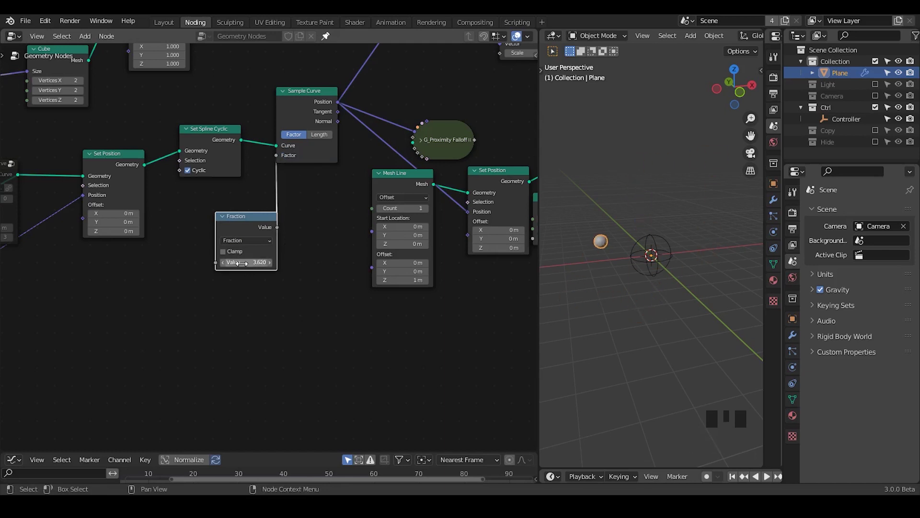
Step: Drive the Scale node's Scale input with the G_Proximity Falloff's Falloff output
left_click_drag(249, 288, 385, 200)
Step: Merge the cube block with the sphere instance through a Join Geometry node
key("ctrl+a")
left_click(343, 224)
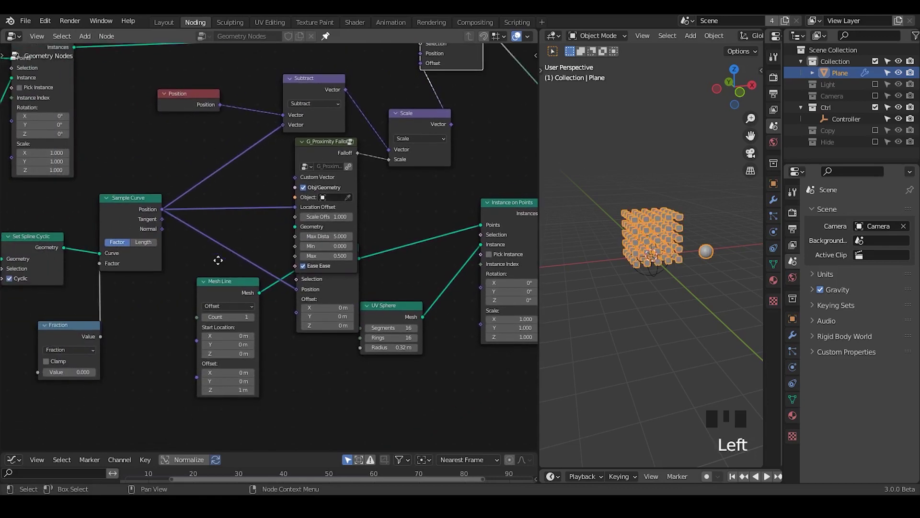
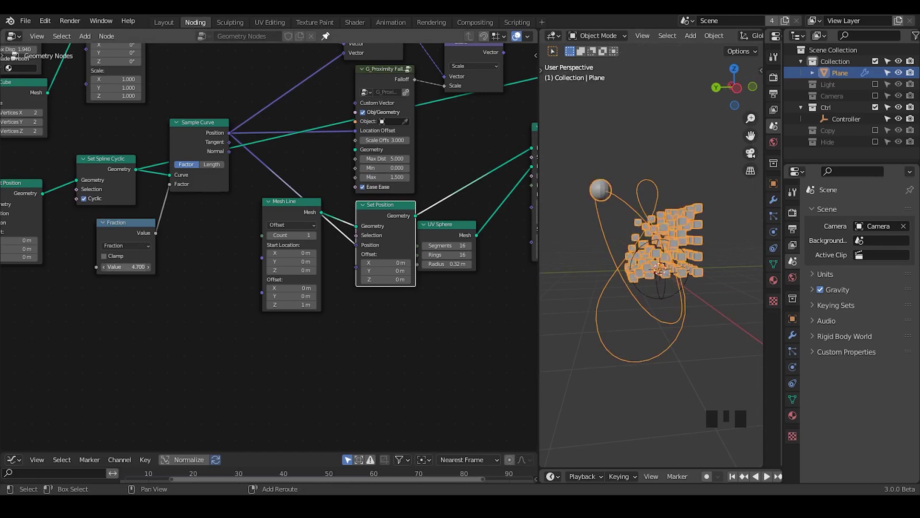
Step: Scale the G_Randomness Vector Factor by a Combine XYZ of 1, 1, 0.06 and set the Z offset to 1.22 m
key("shift+alt+q")
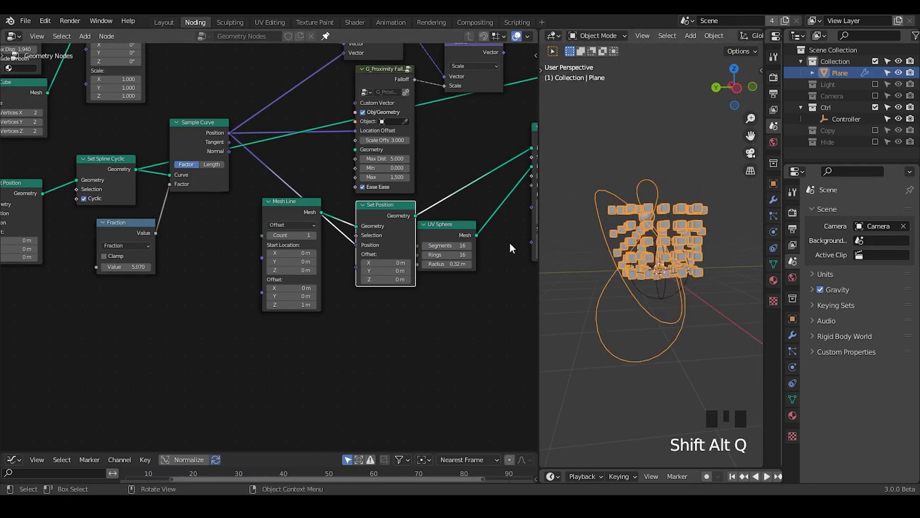
left_click_drag(169, 275, 172, 239)
left_click(172, 240)
key("ctrl+a")
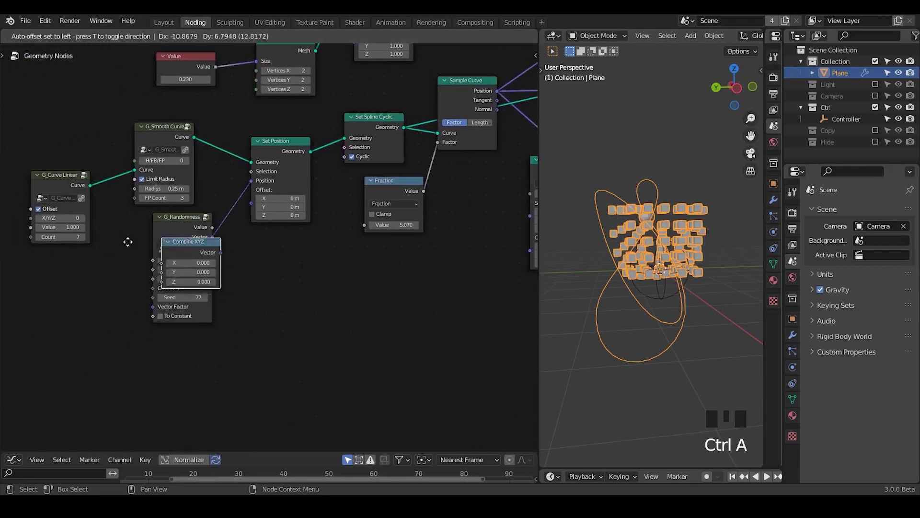
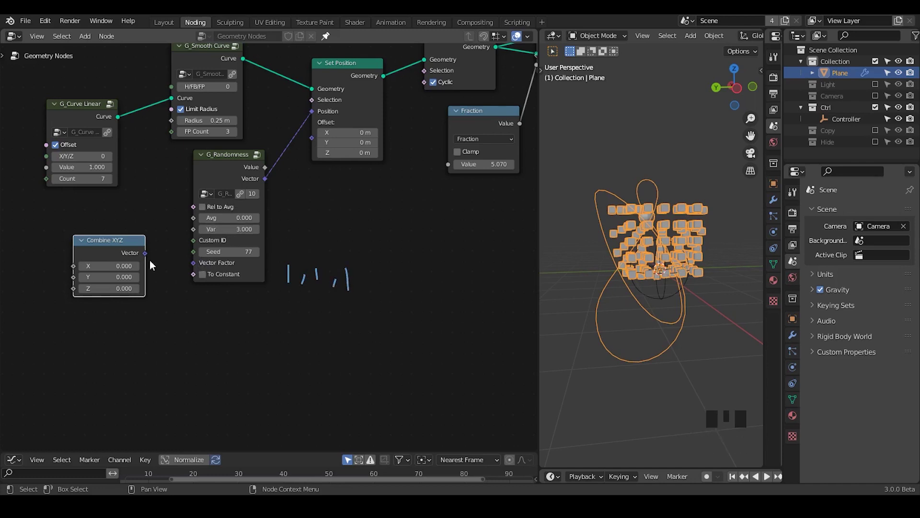
left_click_drag(155, 260, 183, 297)
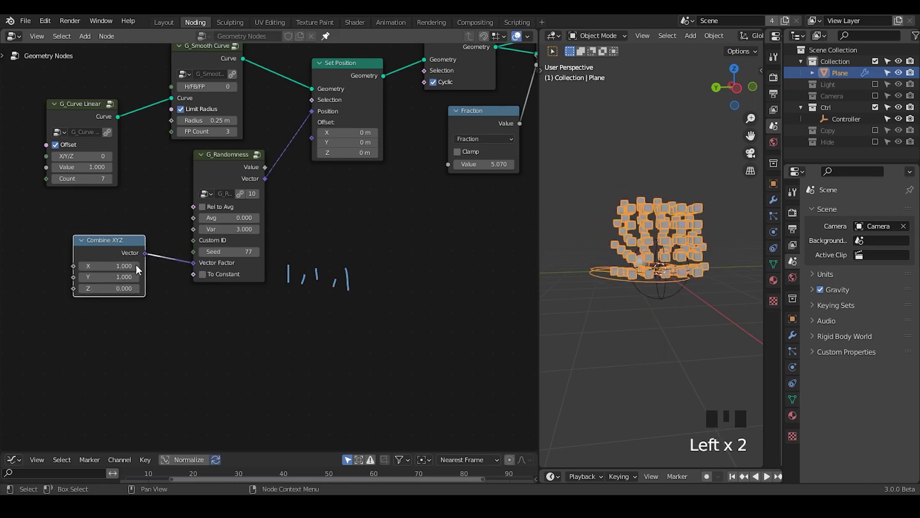
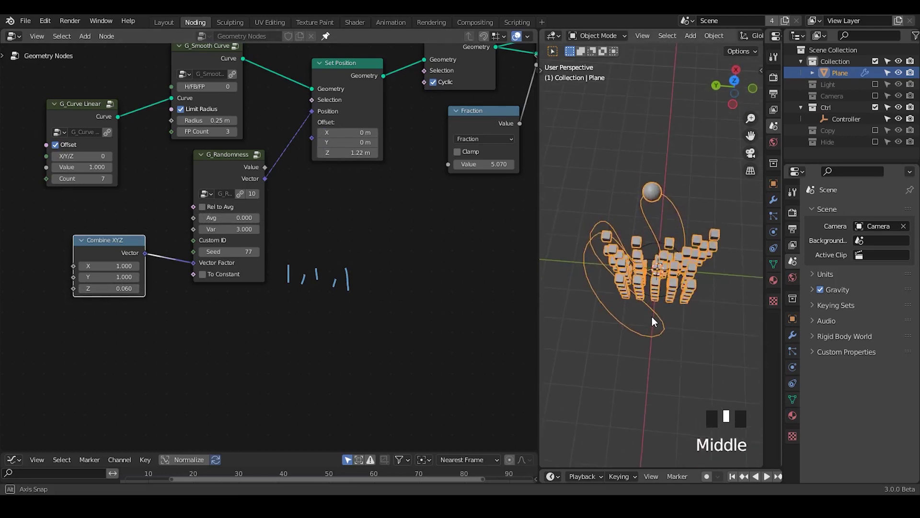
key("d")
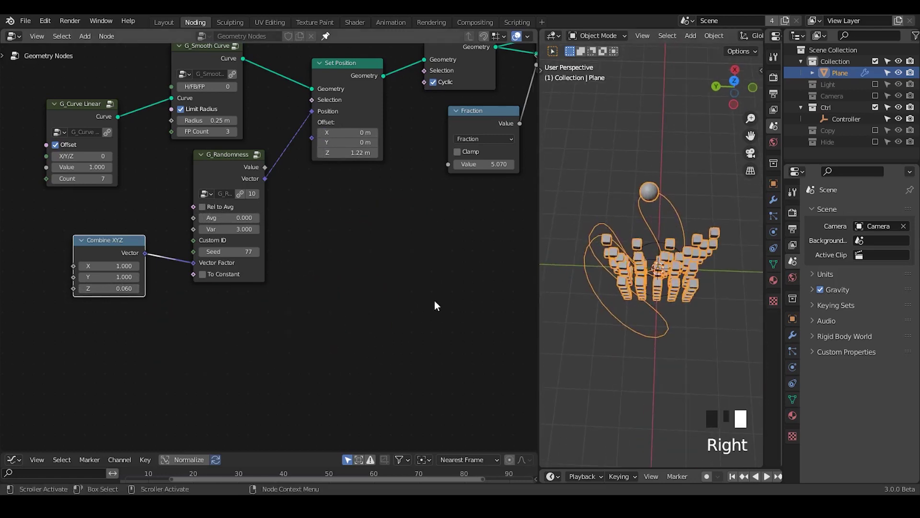
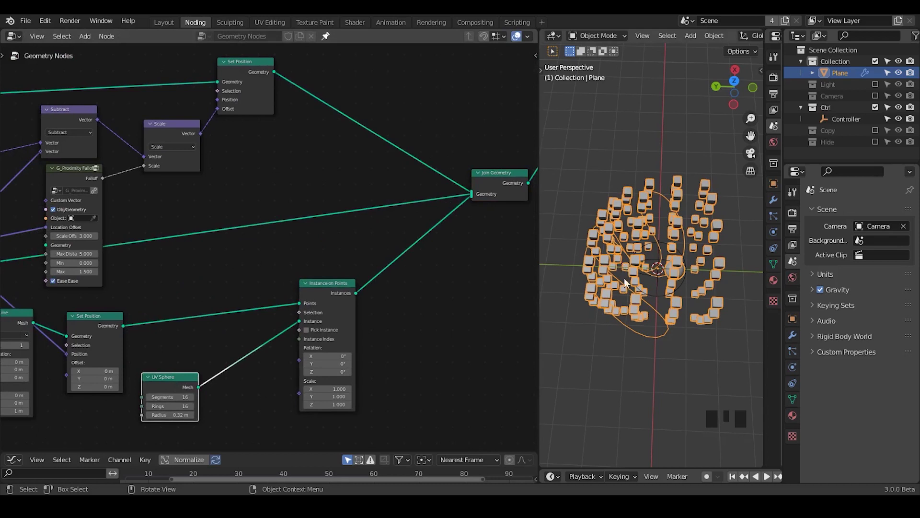
Step: Insert a Realize Instances node between the cube Set Position and Join Geometry
left_click_drag(628, 291, 105, 183)
left_click_drag(105, 183, 422, 186)
left_click_drag(423, 186, 431, 193)
left_click(431, 193)
left_click(514, 152)
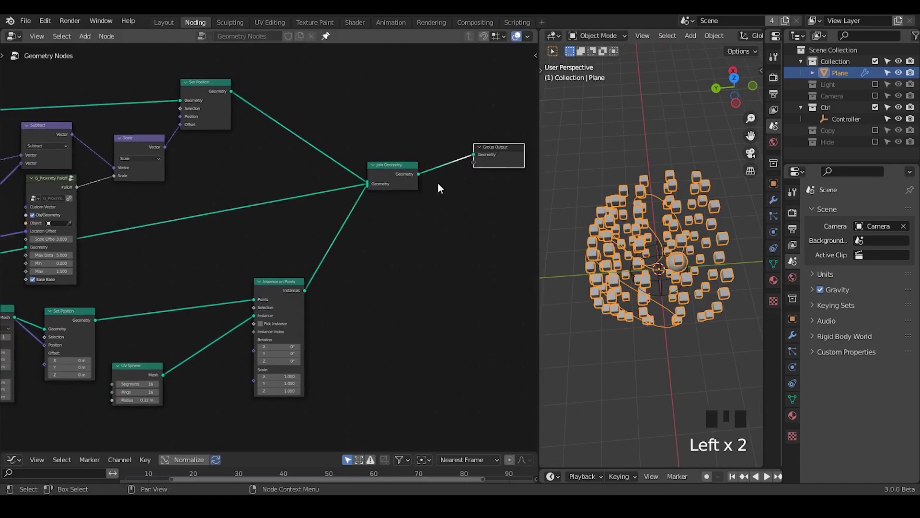
key("ctrl+a")
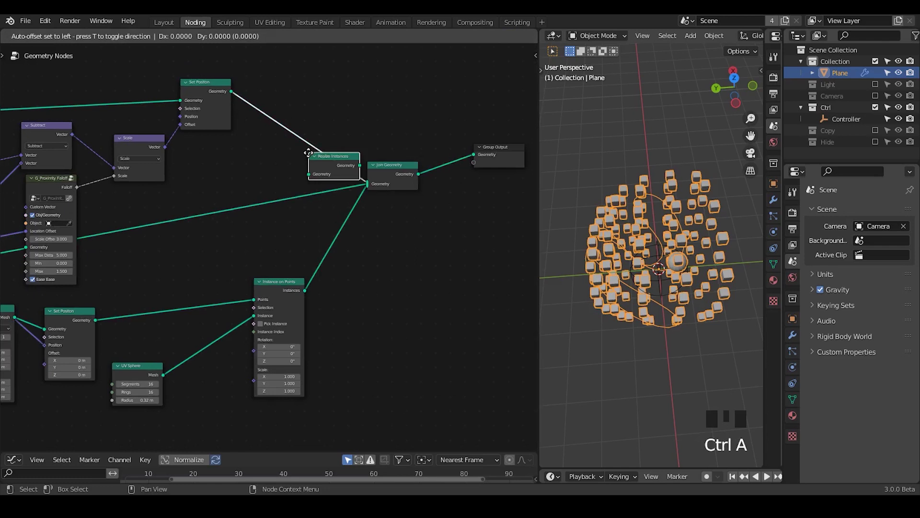
left_click(79, 194)
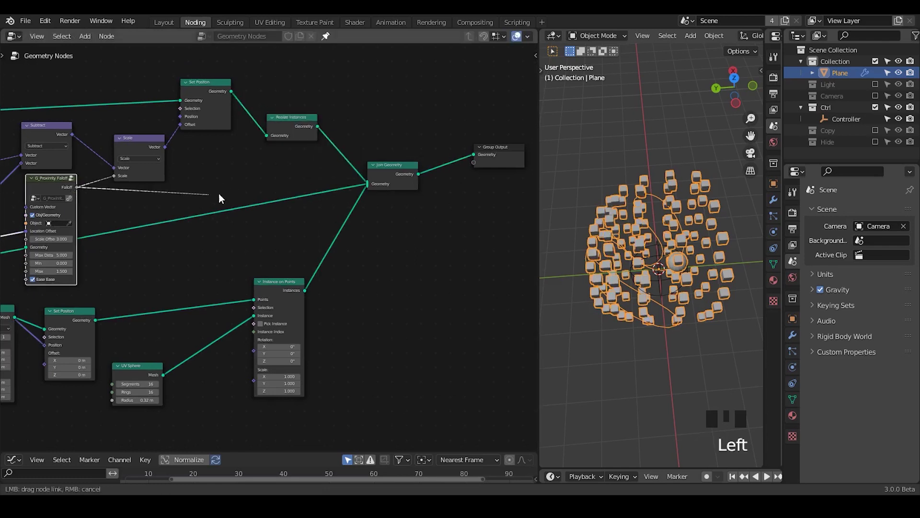
left_click(389, 177)
Step: Wire Realize Instances and the proximity Falloff into the Transfer Attribute node's Target and Attribute
left_click(299, 134)
left_click_drag(265, 153, 301, 103)
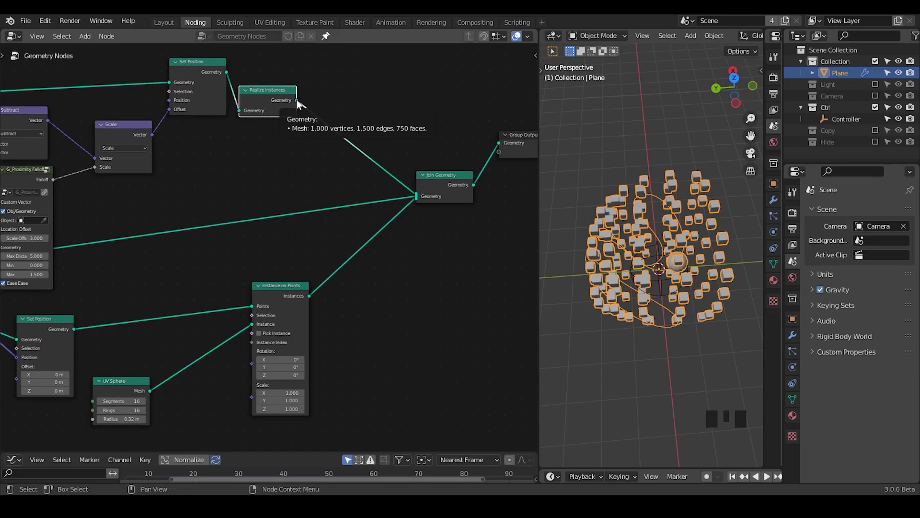
key("ctrl+a")
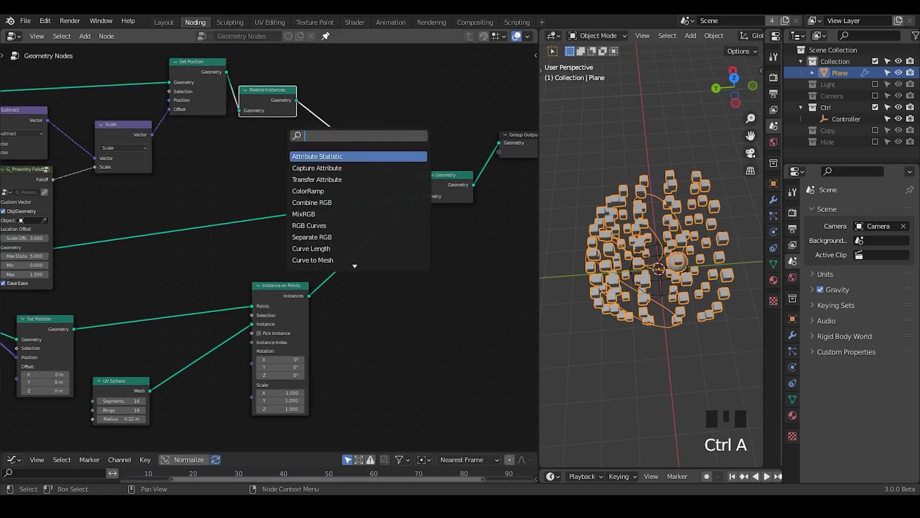
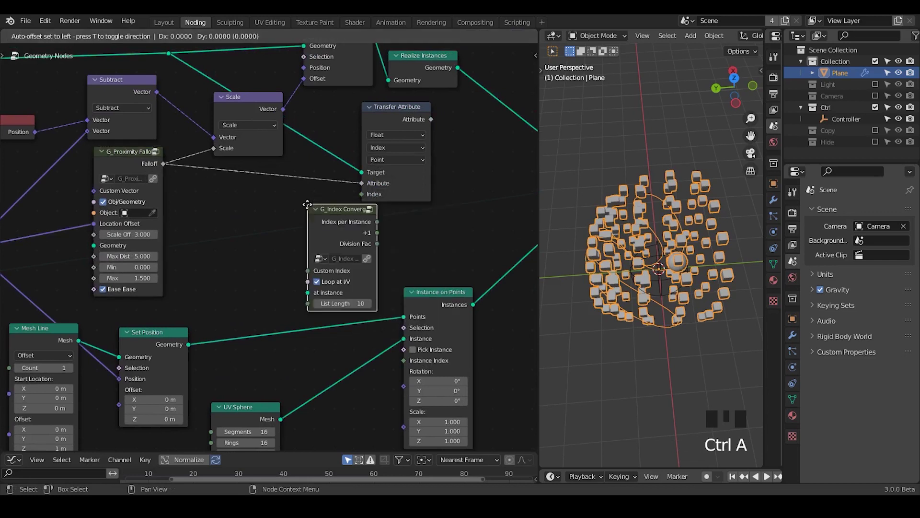
Step: Link the converter's Index per Instance output into the Transfer Attribute Index socket
left_click_drag(171, 197, 67, 206)
left_click(67, 206)
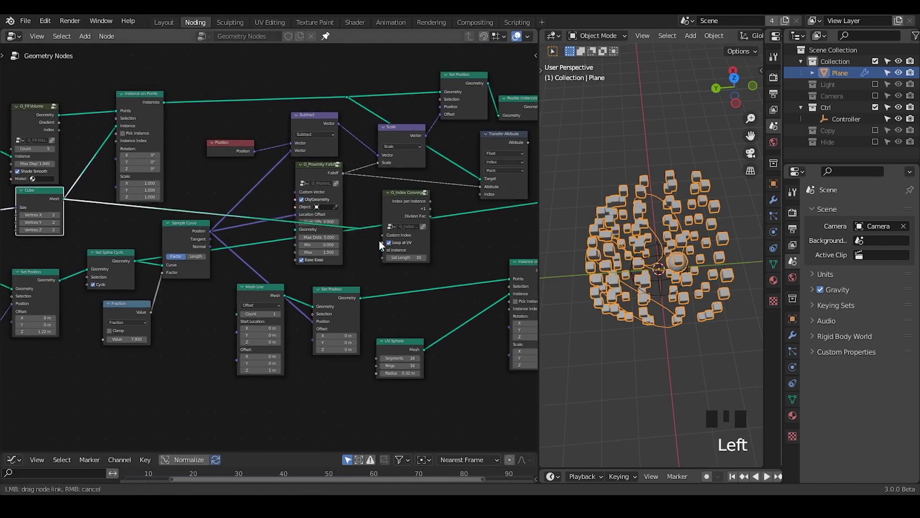
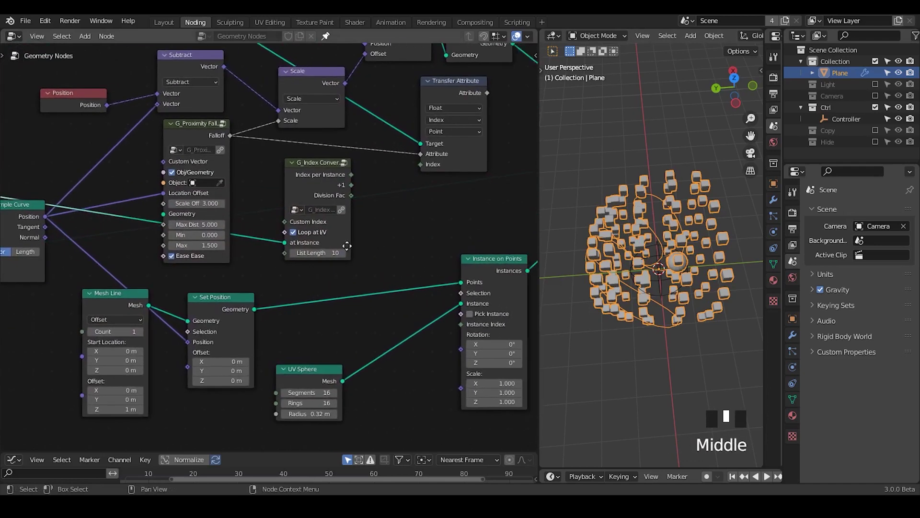
left_click_drag(327, 183, 358, 181)
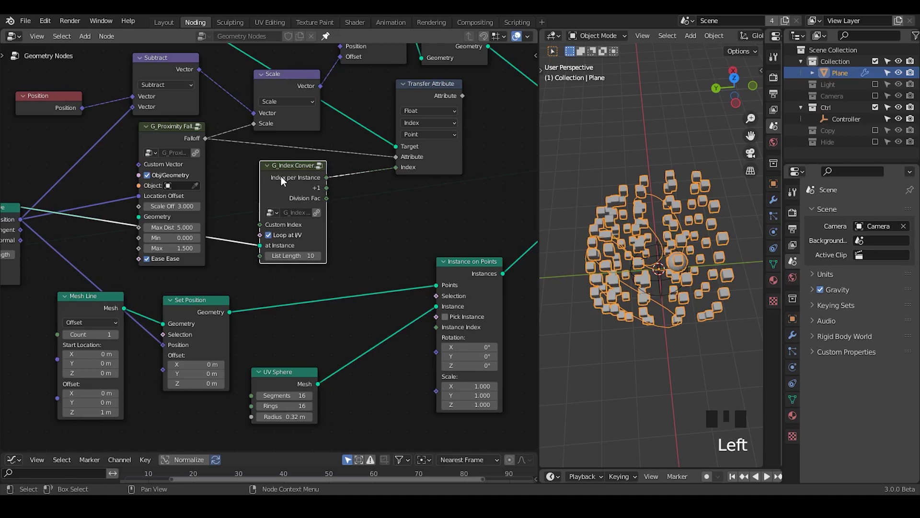
left_click_drag(419, 226, 216, 151)
left_click_drag(215, 151, 241, 152)
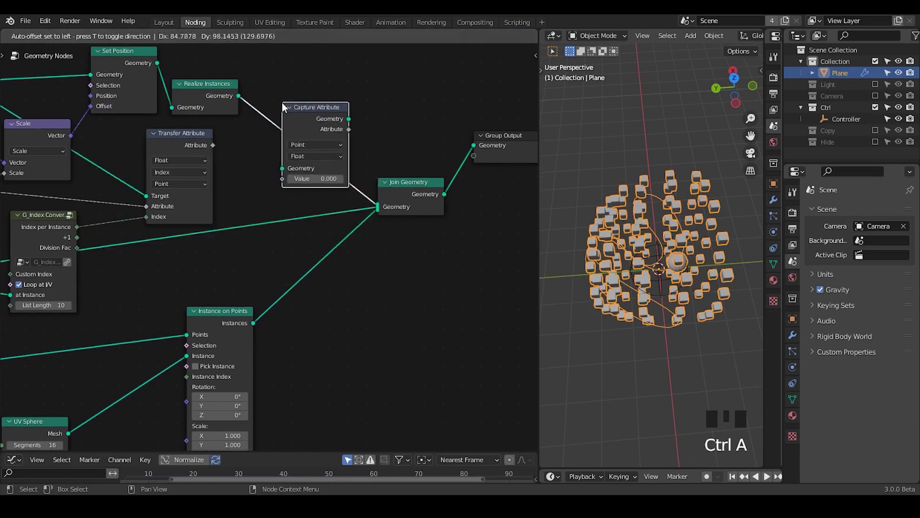
Step: Place Capture Attribute on the Realize Instances–Join Geometry link, fed by the Transfer Attribute result
left_click_drag(297, 122, 235, 146)
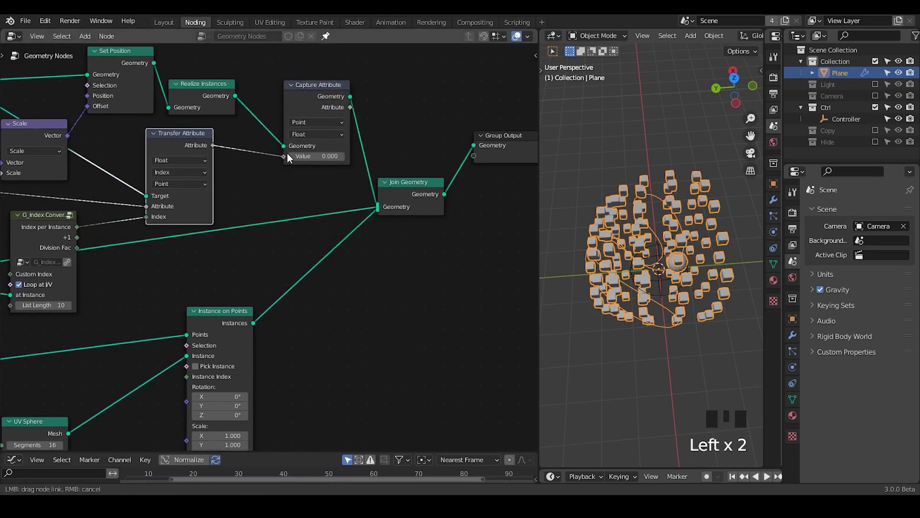
key("d")
left_click_drag(267, 134, 272, 134)
key("d")
key("d")
key("d")
right_click(269, 129)
key("d")
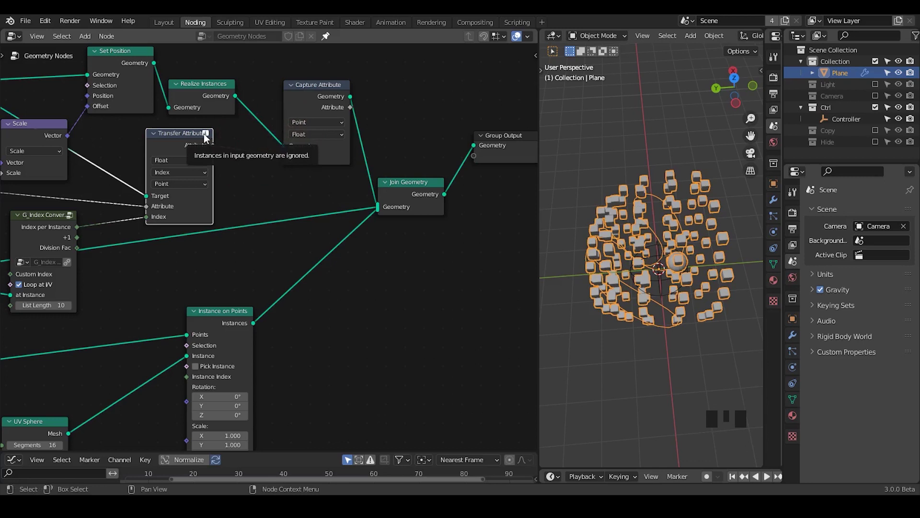
Step: Frame the whole node tree and tidy the G_FPVolume group's position
left_click_drag(5, 164, 331, 115)
left_click_drag(330, 116, 298, 140)
key("ctrl+x")
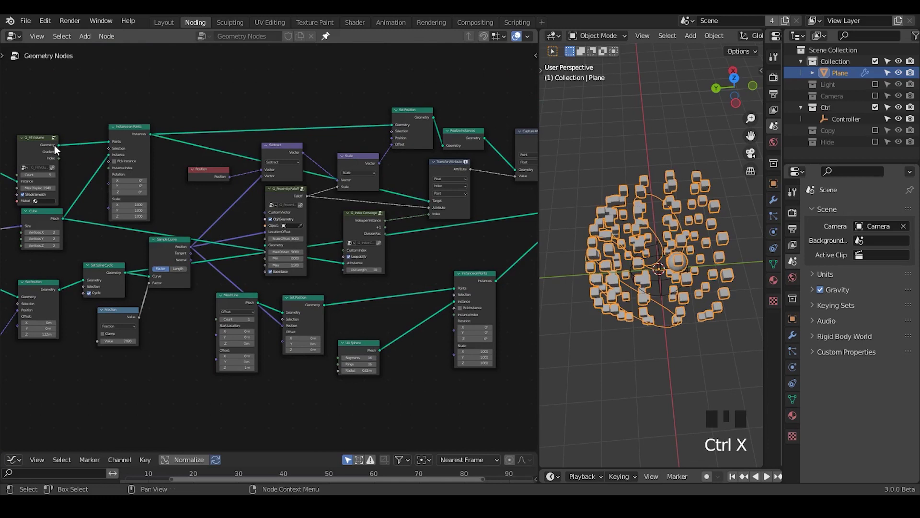
left_click_drag(68, 150, 82, 151)
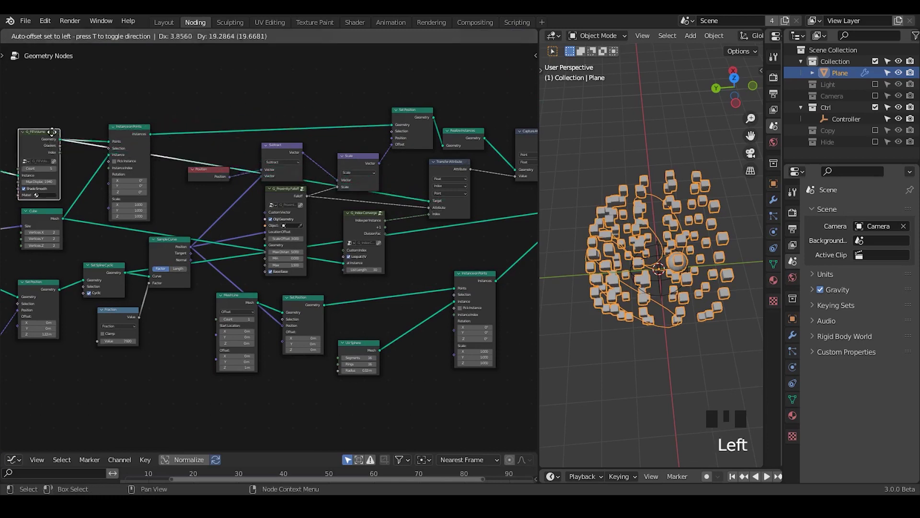
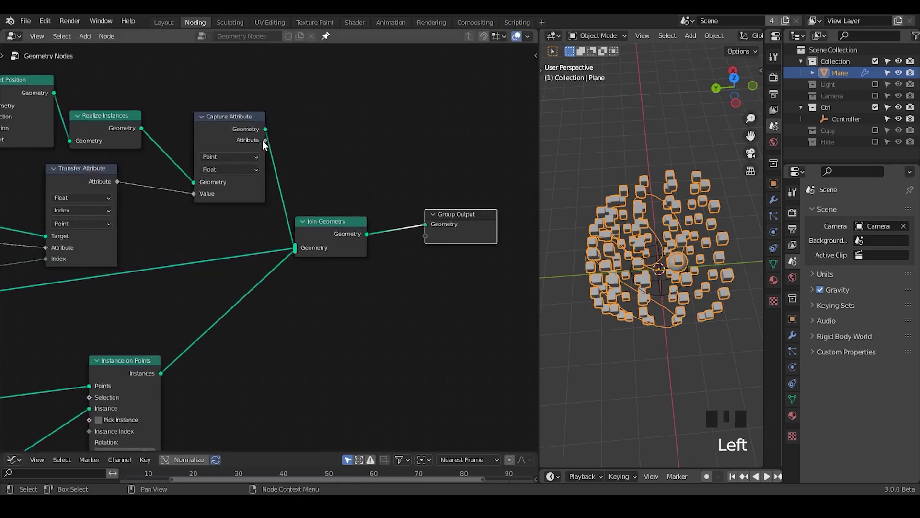
Step: Route the captured falloff to the Group Output and name the output attribute C in the modifier panel
left_click_drag(276, 151, 302, 166)
left_click(463, 241)
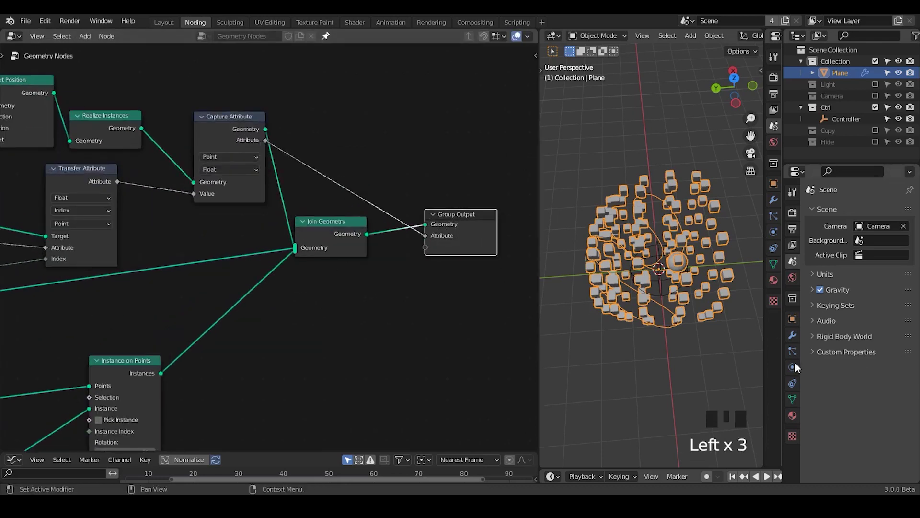
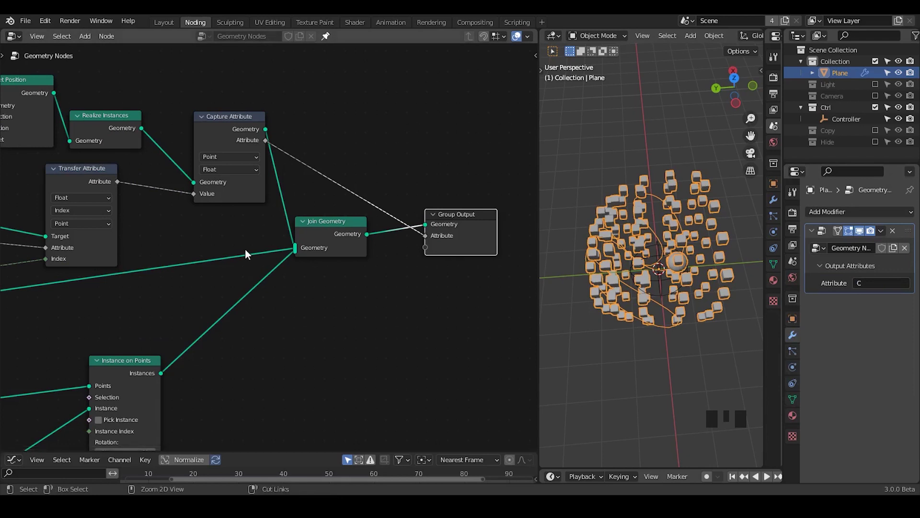
left_click_drag(448, 200, 399, 346)
middle_click(399, 346)
left_click(347, 323)
left_click(405, 215)
left_click(275, 203)
key("ctrl+a")
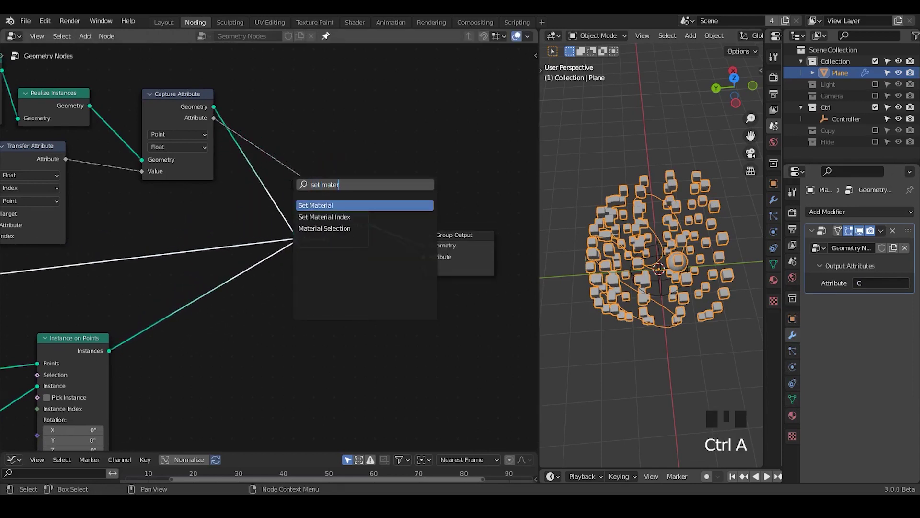
Step: Drop a Set Material node before Join Geometry and open a Shader Editor for its new material
left_click_drag(256, 193, 333, 206)
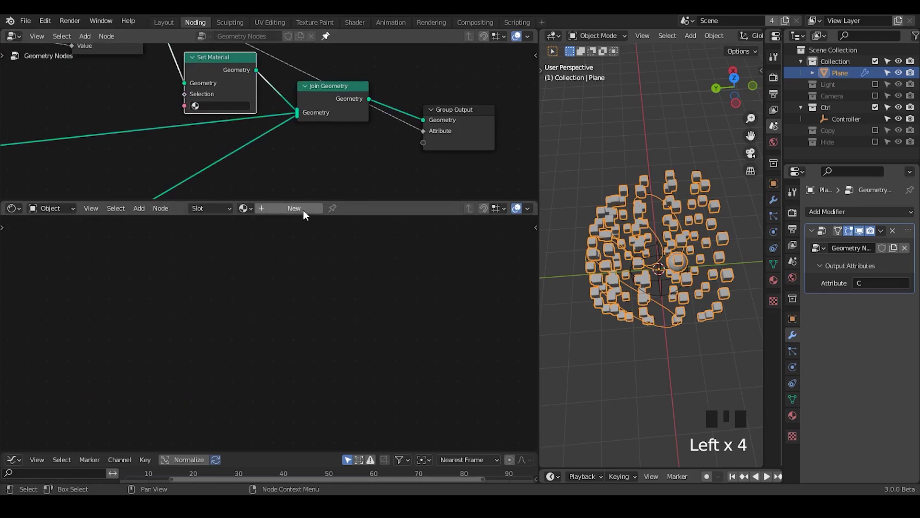
left_click_drag(300, 216, 252, 267)
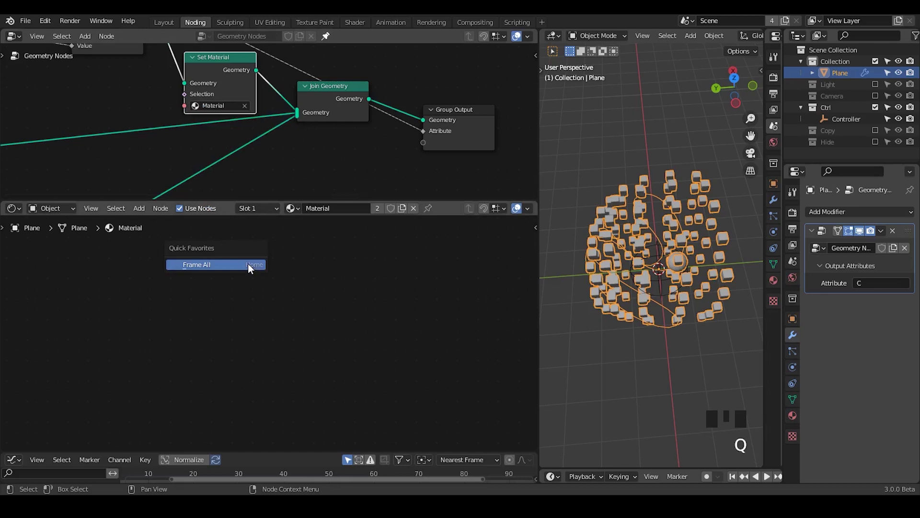
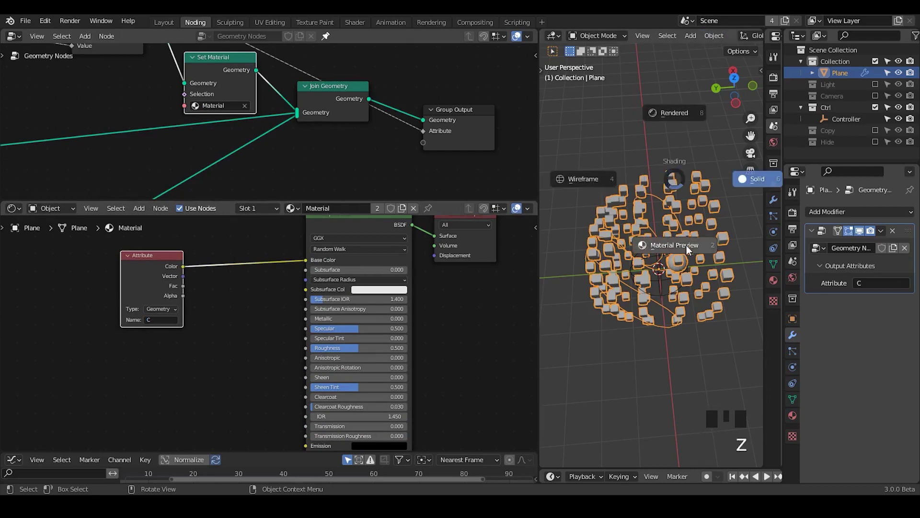
Step: Preview the cubes in Material Preview with the C Attribute colour reaching the Material Output via a Mix node
left_click_drag(301, 281, 273, 239)
left_click(273, 240)
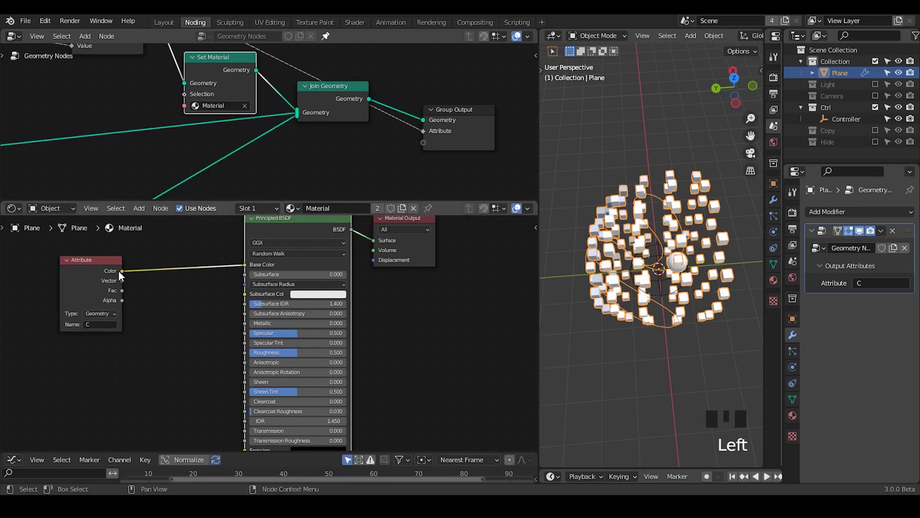
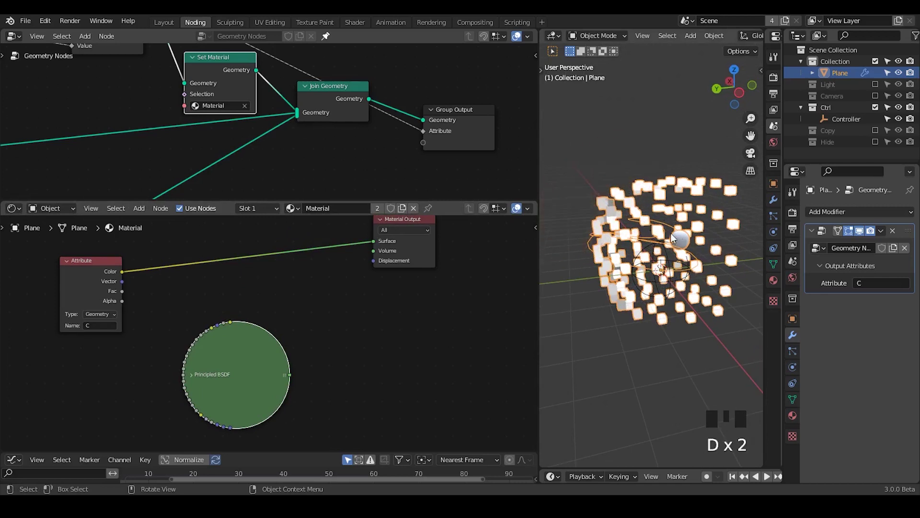
key("d")
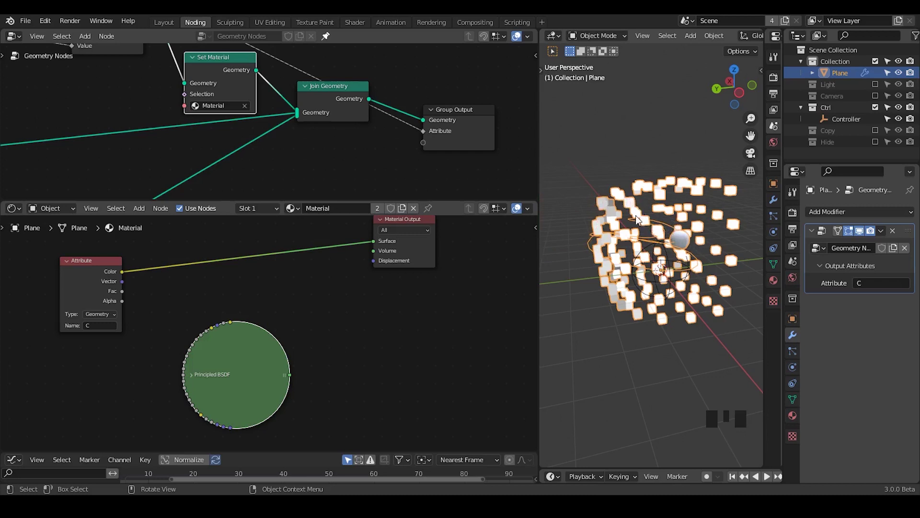
key("ctrl+shift+alt+q")
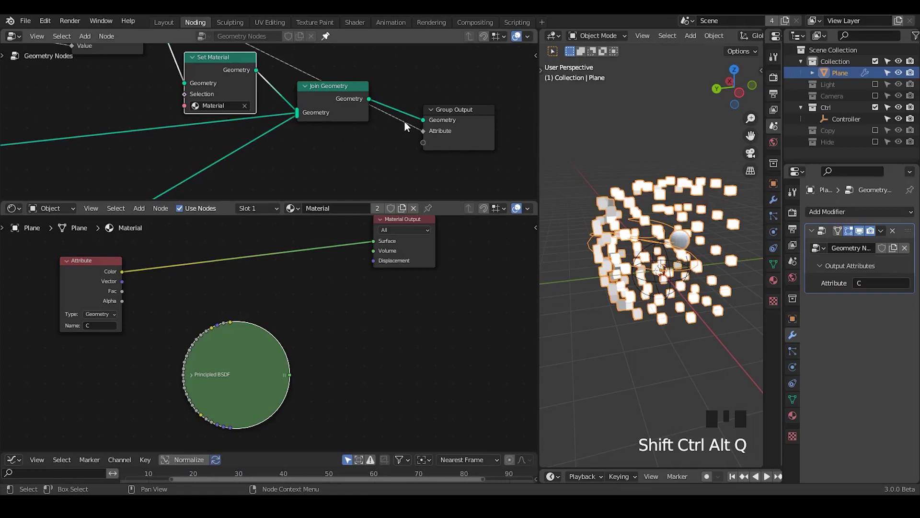
key("ctrl+a")
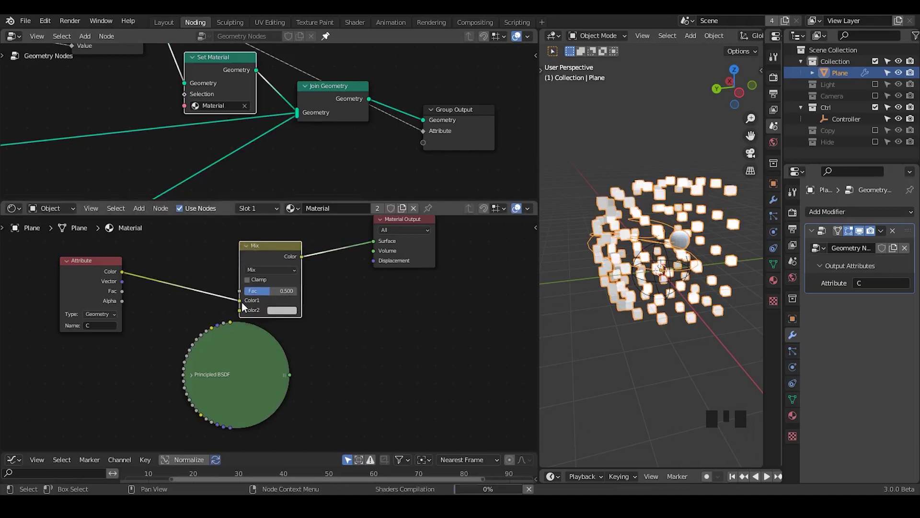
Step: Drive the Mix factor with the C attribute and set the second colour to orange
left_click_drag(244, 304, 222, 365)
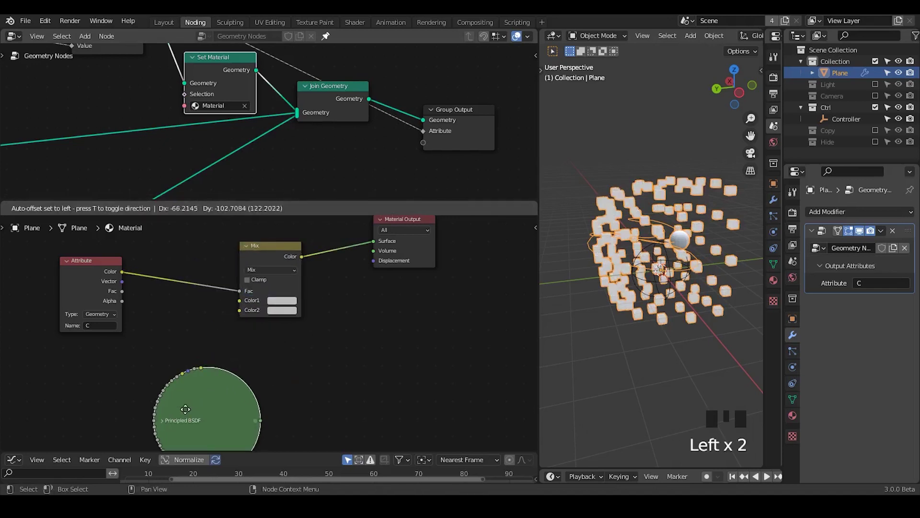
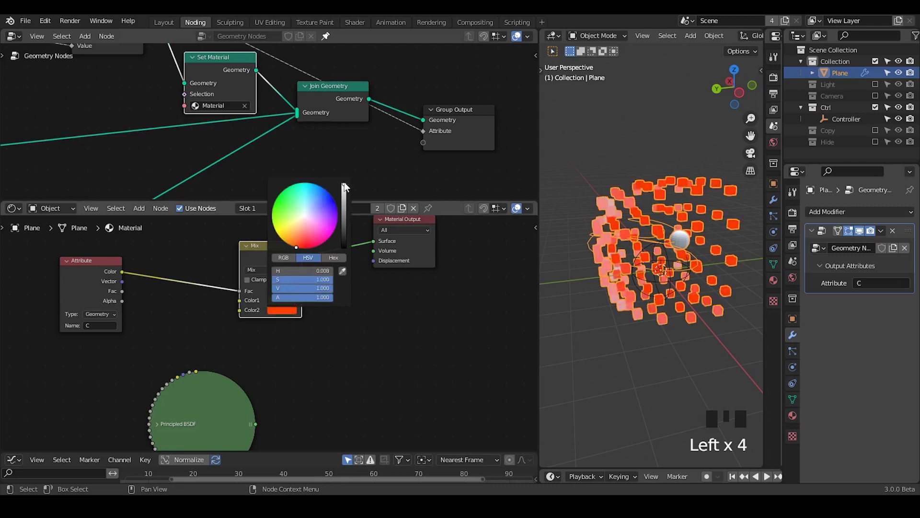
left_click(285, 318)
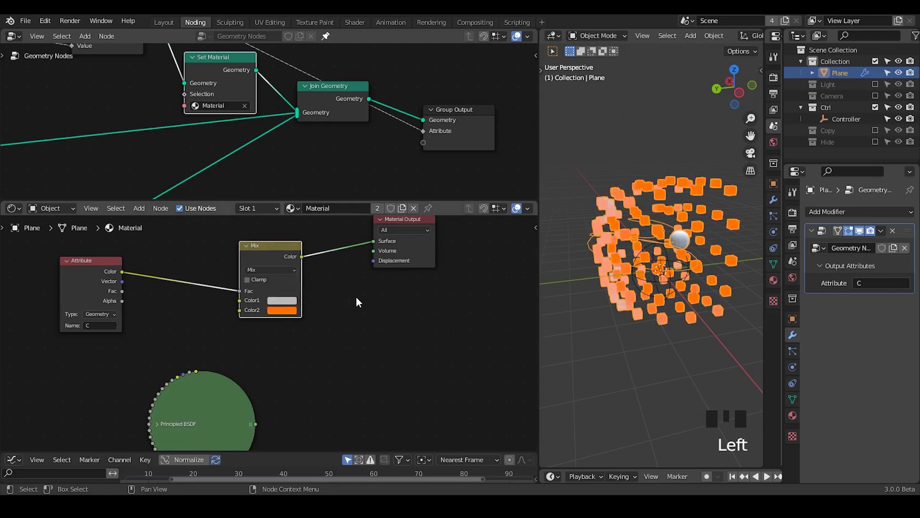
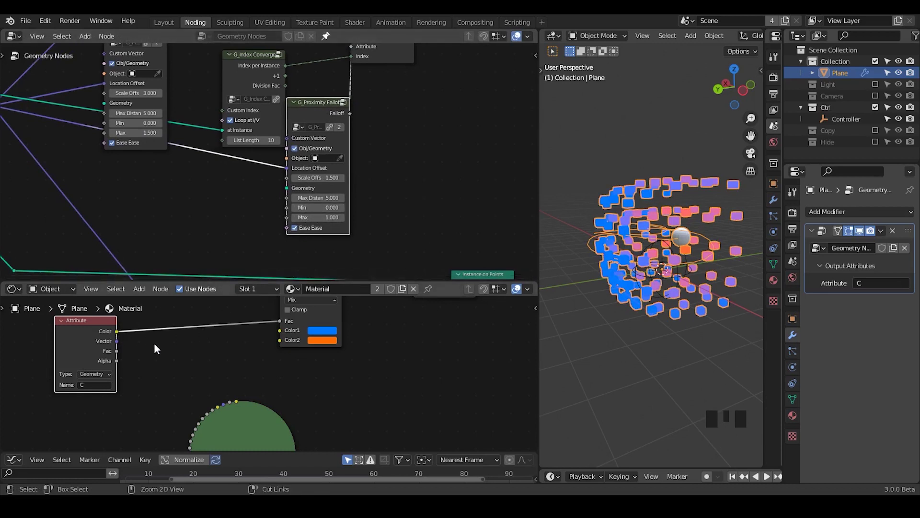
Step: Insert a ColorRamp between the C attribute and the Mix factor and move its stop to sharpen the transition
key("ctrl+a")
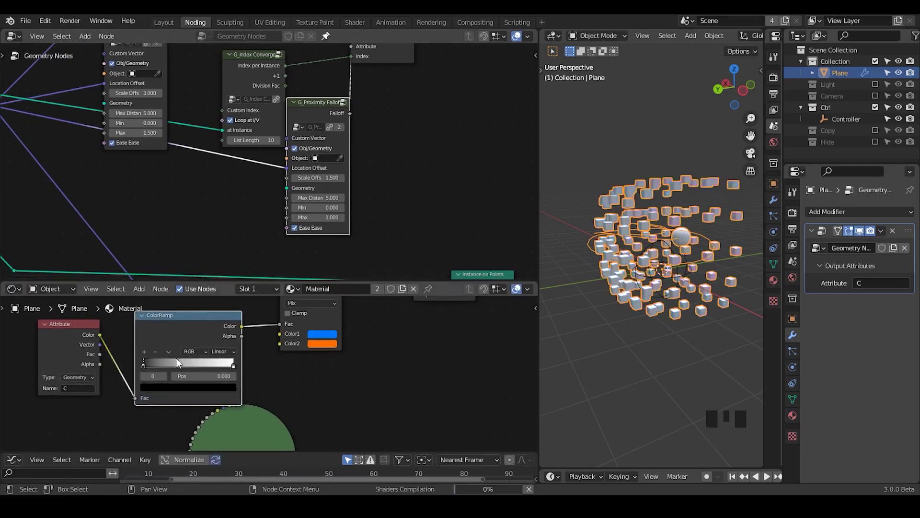
left_click_drag(235, 370, 331, 337)
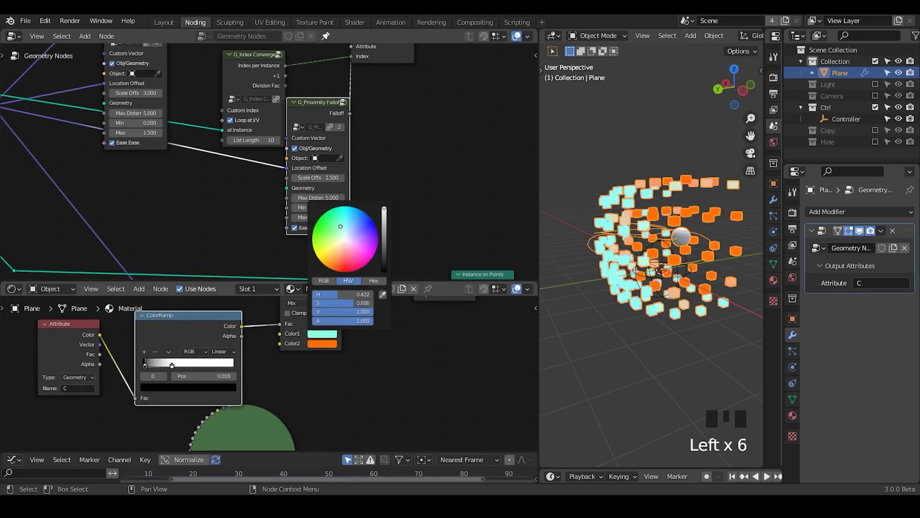